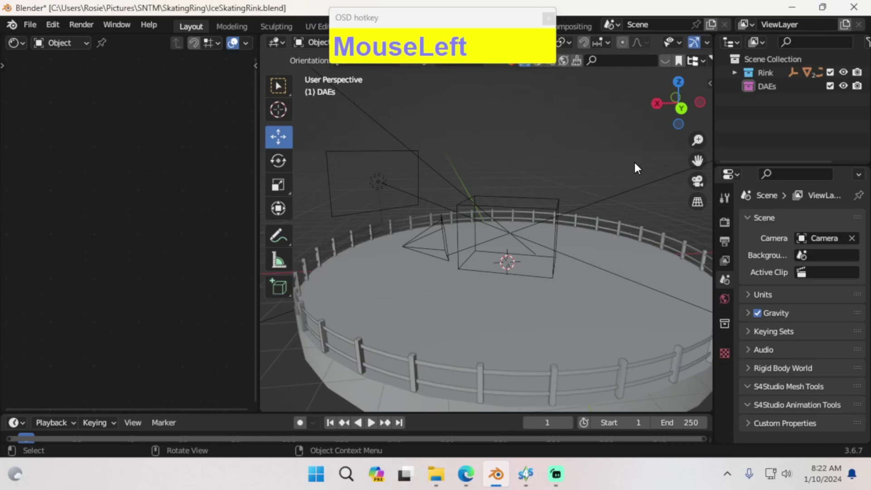
Orbit and zoom around the fenced rink to view the fence and cameras from several angles.
{"action": "middle_click", "coordinate": [633, 166]}
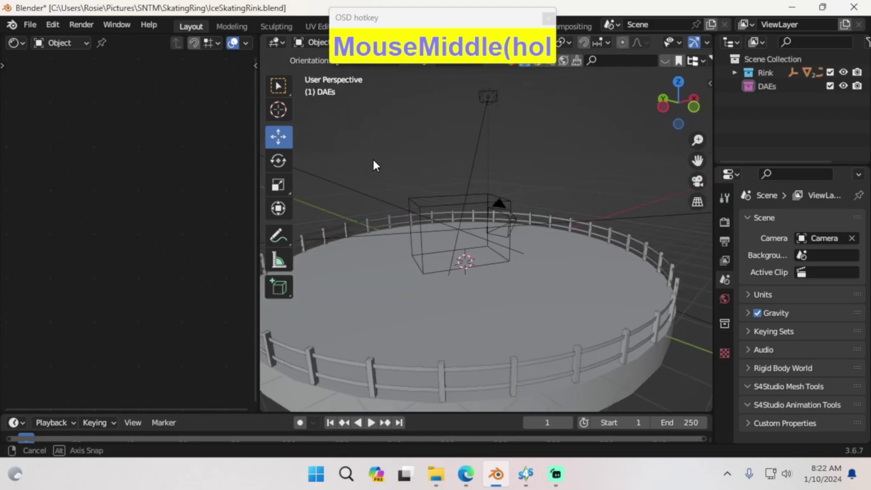
{"action": "scroll", "scroll_direction": "up", "scroll_amount": 3}
{"action": "middle_click", "coordinate": [579, 305]}
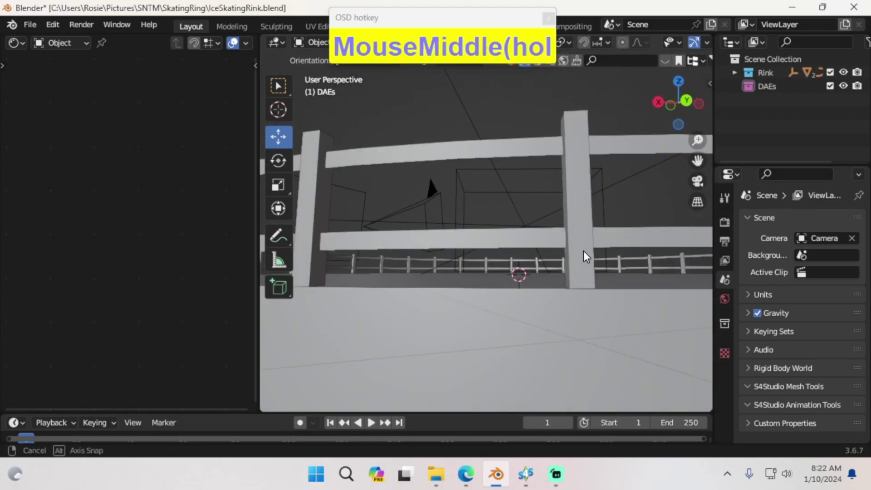
{"action": "scroll", "scroll_direction": "up", "scroll_amount": 3}
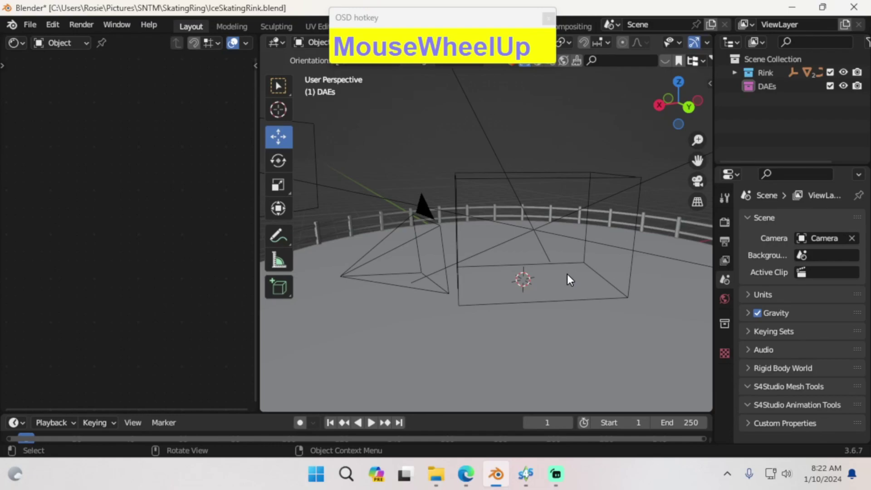
{"action": "middle_click", "coordinate": [579, 273]}
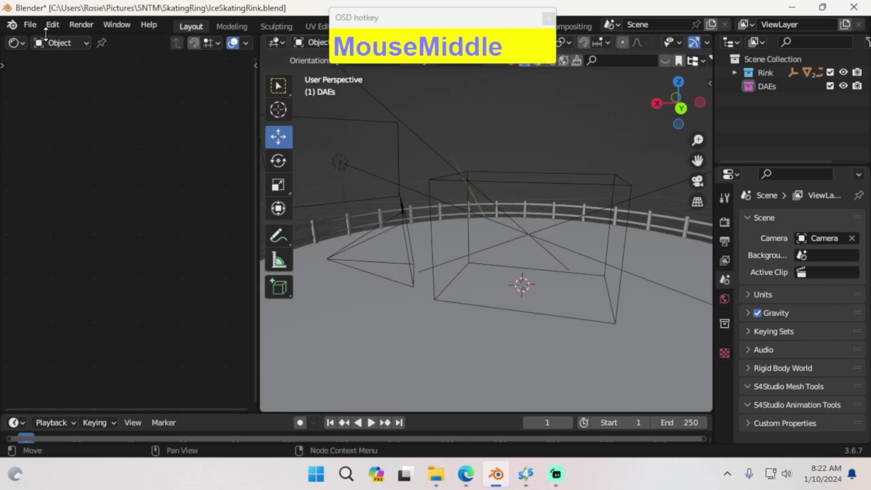
Import a Sims character from a Collada (.dae) file and frame it in the viewport.
{"action": "left_click", "coordinate": [37, 30]}
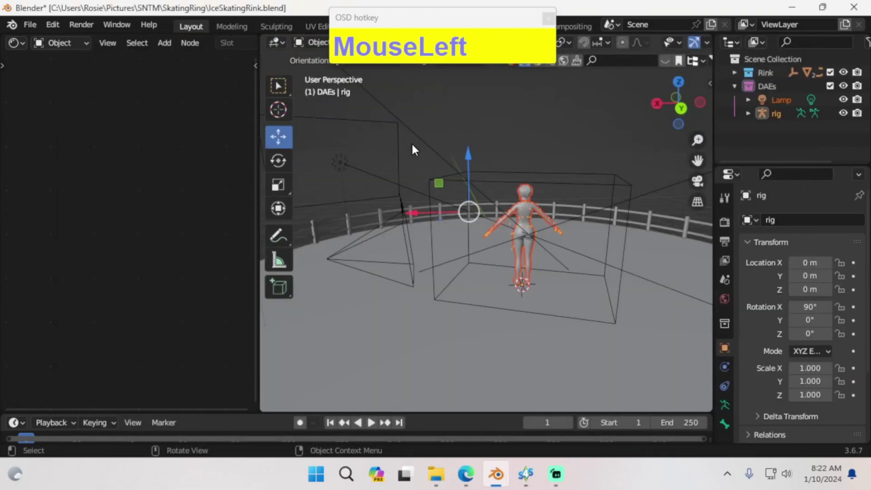
{"action": "middle_click", "coordinate": [577, 212]}
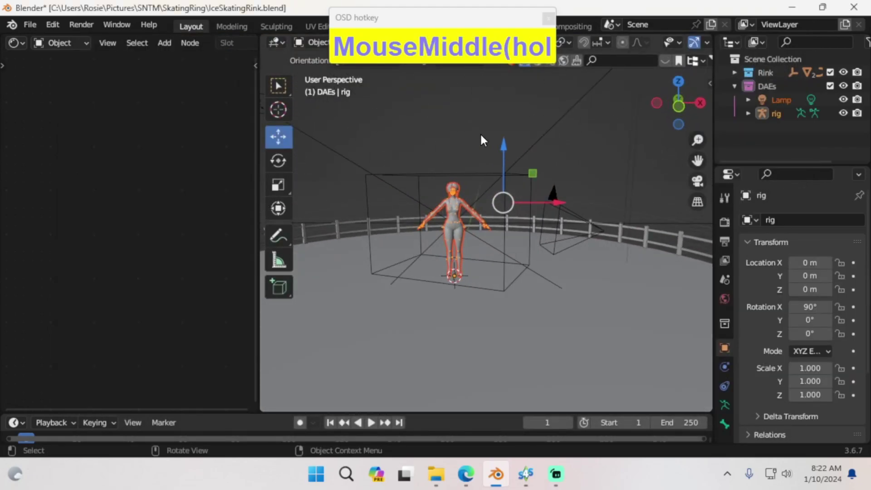
{"action": "left_click_drag", "start_coordinate": [489, 142], "coordinate": [356, 122]}
{"action": "scroll", "scroll_direction": "up", "scroll_amount": 3}
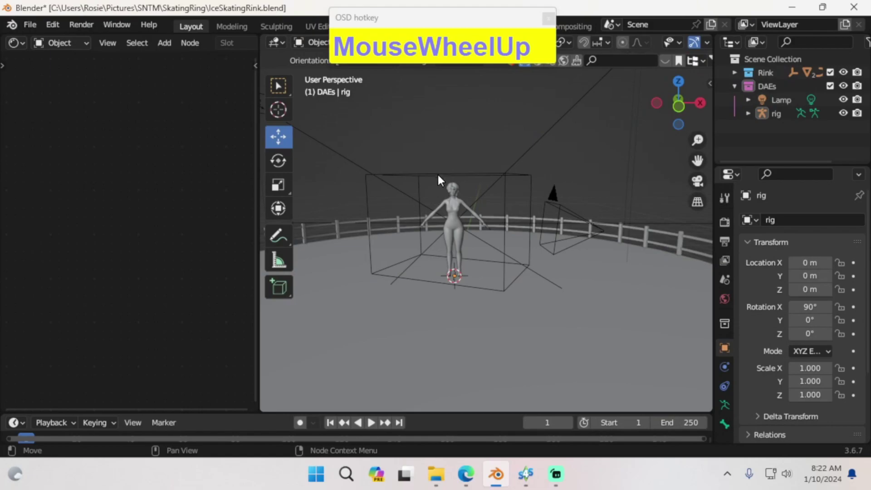
{"action": "middle_click", "coordinate": [431, 150]}
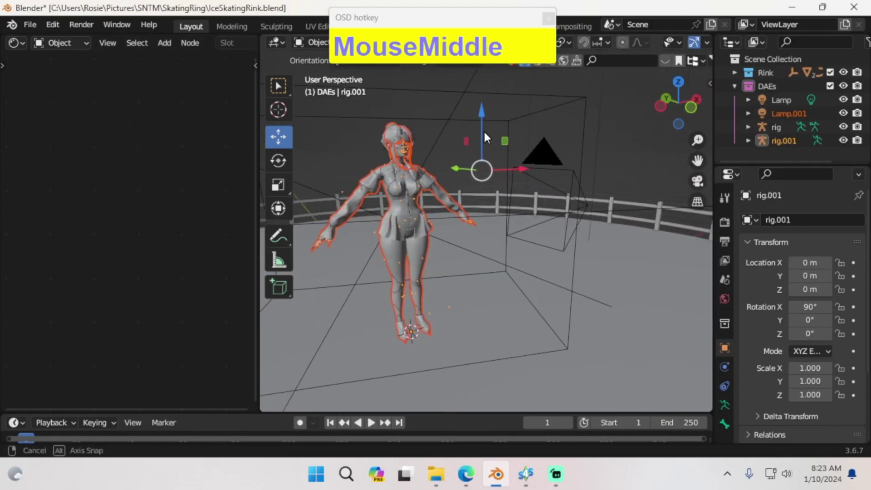
{"action": "scroll", "scroll_direction": "down", "scroll_amount": 3}
Inspect the second imported character from the front and enlarge the outliner list.
{"action": "middle_click", "coordinate": [437, 108]}
{"action": "scroll", "scroll_direction": "up", "scroll_amount": 3}
{"action": "middle_click", "coordinate": [557, 154]}
{"action": "middle_click", "coordinate": [549, 139]}
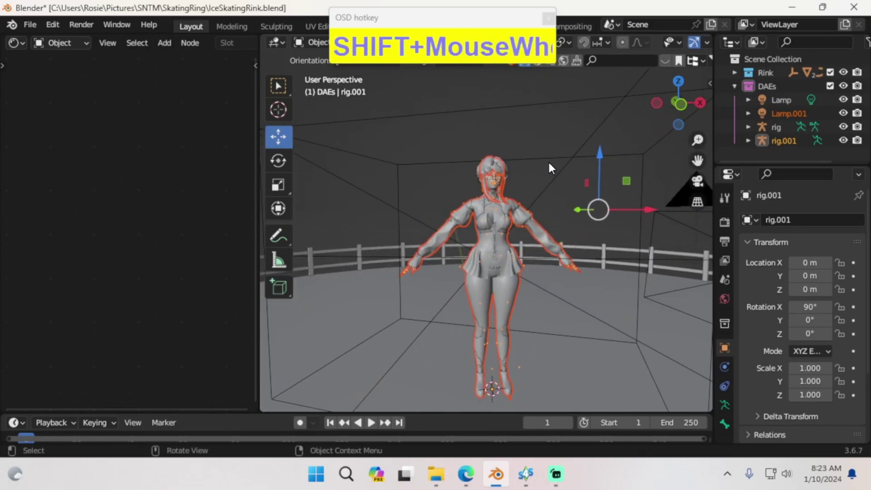
{"action": "left_click", "coordinate": [756, 160]}
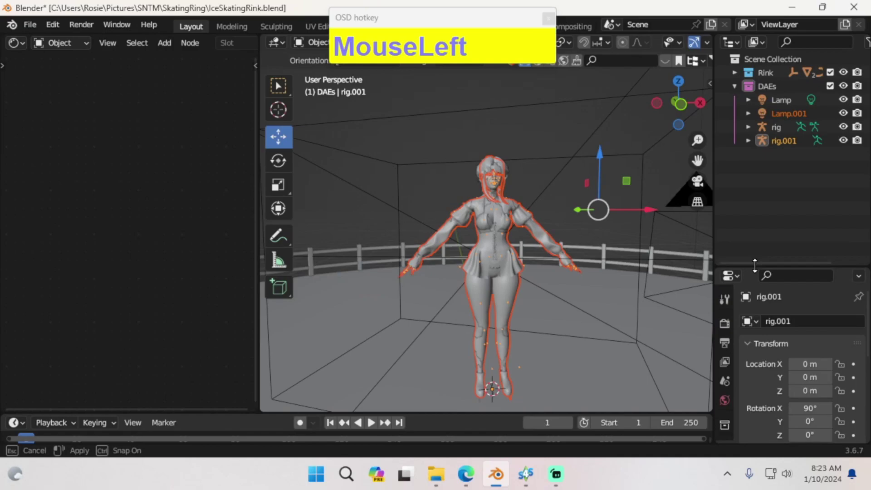
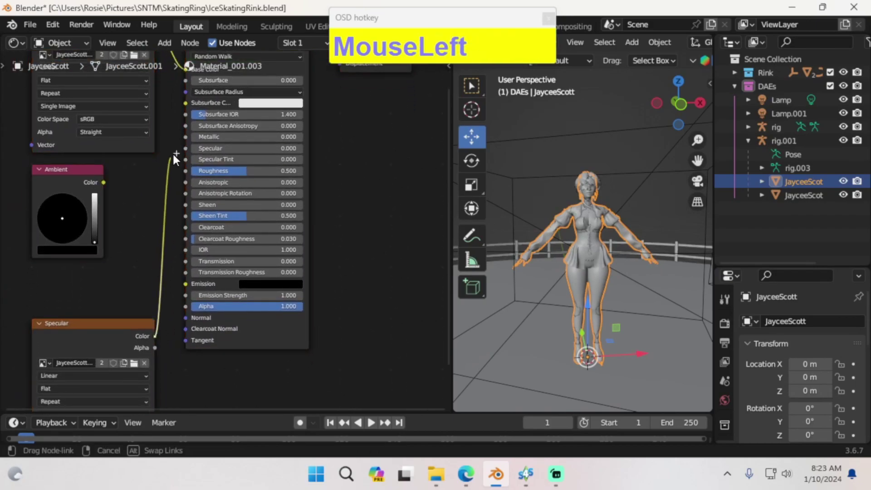
Add a Mix Shader to the JayceeScott material and drive its Fac with the texture's Alpha.
{"action": "middle_click", "coordinate": [355, 159]}
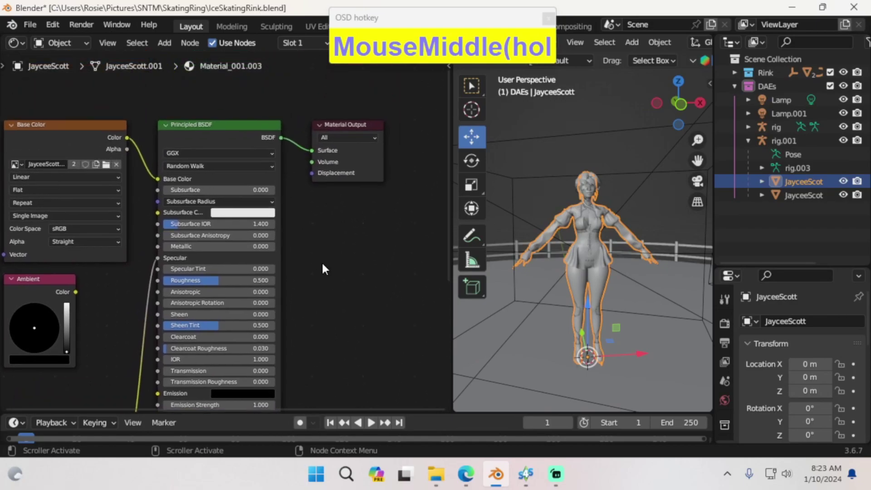
{"action": "key", "text": "shift+a"}
{"action": "left_click", "coordinate": [398, 159]}
{"action": "right_click", "coordinate": [353, 241]}
{"action": "key", "text": "shift+a"}
{"action": "left_click_drag", "start_coordinate": [413, 350], "coordinate": [329, 246]}
Bring up the Add > Shader node list again and widen the outliner to read object names.
{"action": "scroll", "scroll_direction": "down", "scroll_amount": 3}
{"action": "middle_click", "coordinate": [329, 246]}
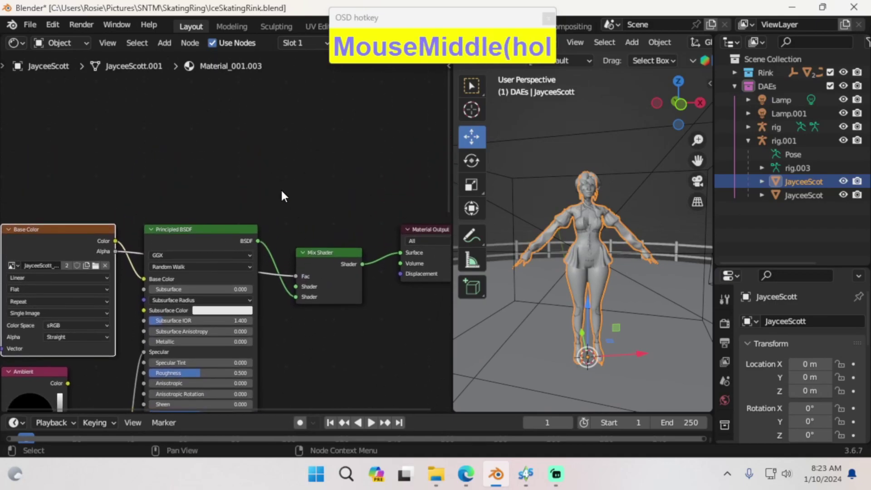
{"action": "key", "text": "shift+a"}
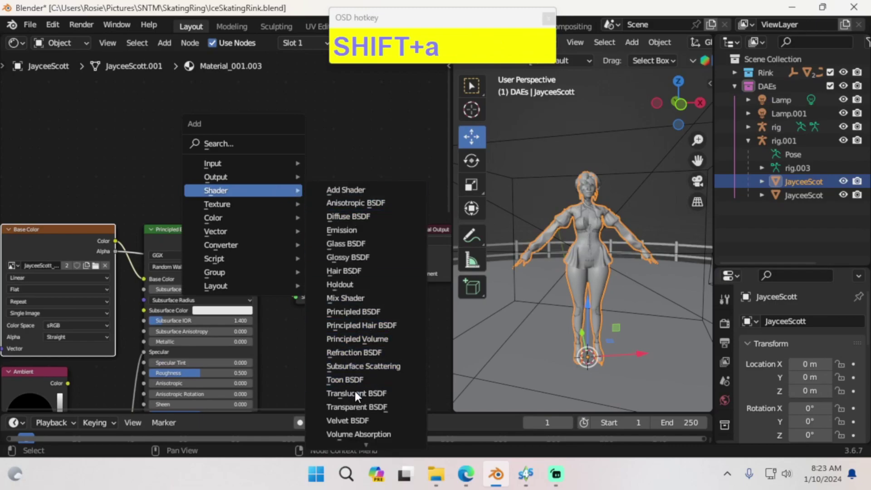
{"action": "left_click_drag", "start_coordinate": [365, 411], "coordinate": [757, 197]}
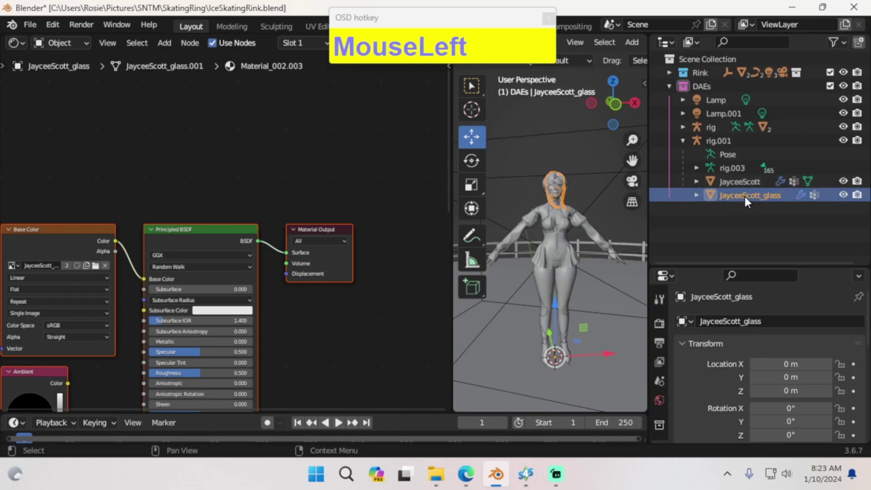
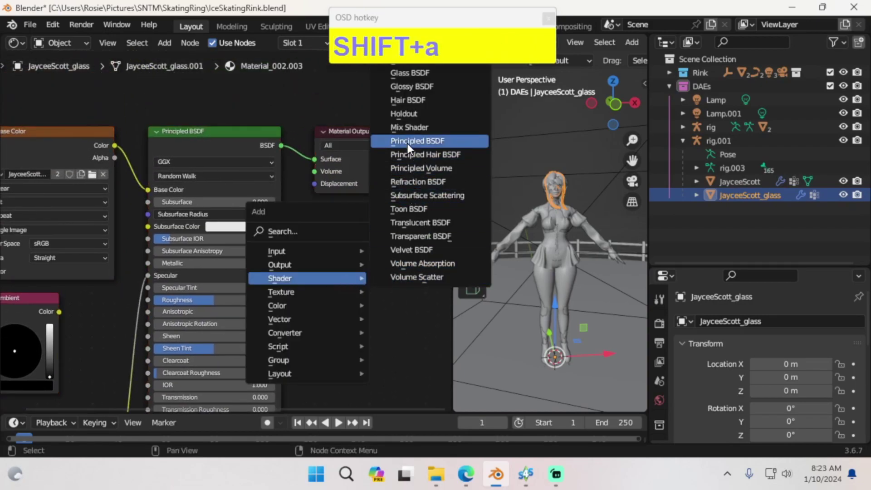
Add Mix Shader and Transparent BSDF to JayceeScott_glass and wire the transparent shader into the mix.
{"action": "left_click", "coordinate": [412, 132]}
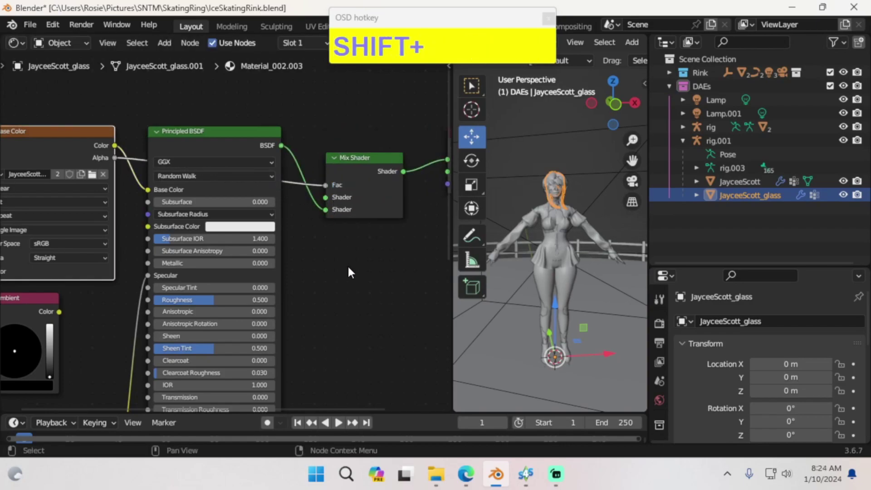
{"action": "left_click", "coordinate": [353, 271]}
{"action": "key", "text": "shift+a"}
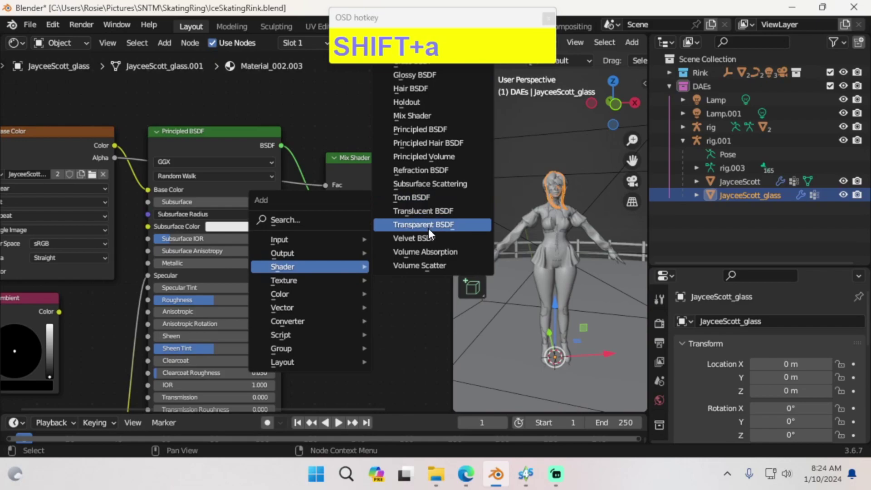
{"action": "left_click_drag", "start_coordinate": [431, 232], "coordinate": [761, 264]}
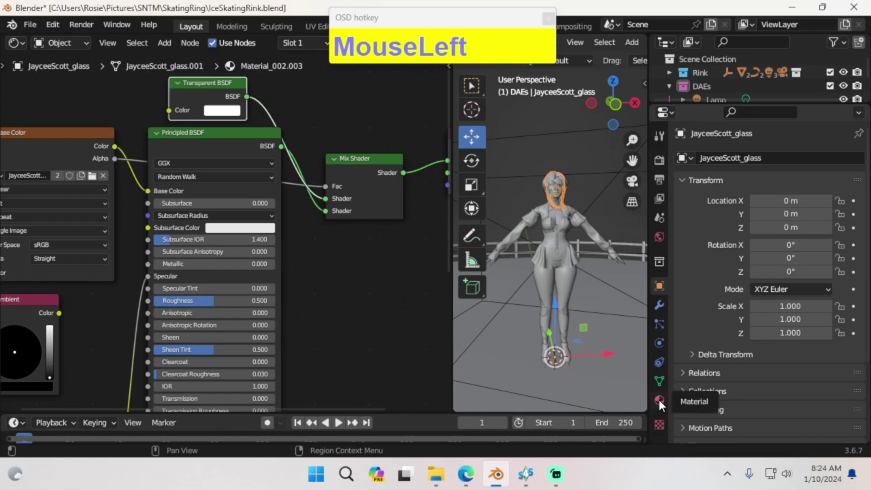
Show JayceeScott_glass's Material Properties and expand Viewport Display Settings with Alpha Hashed blend.
{"action": "scroll", "scroll_direction": "down", "scroll_amount": 3}
{"action": "left_click", "coordinate": [767, 91]}
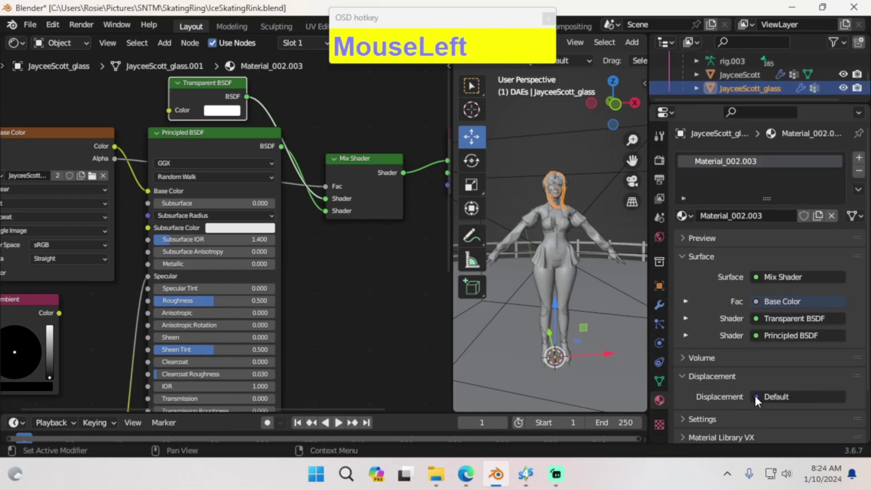
{"action": "scroll", "scroll_direction": "down", "scroll_amount": 3}
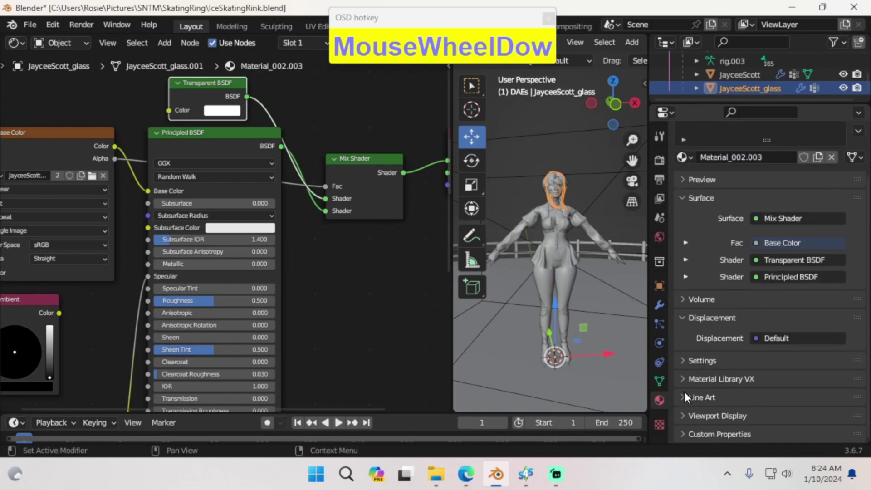
{"action": "left_click", "coordinate": [686, 427]}
{"action": "scroll", "scroll_direction": "down", "scroll_amount": 3}
Add Transparent BSDF and Mix Shader nodes to the DanicaLombardo_glass material.
{"action": "left_click_drag", "start_coordinate": [714, 313], "coordinate": [752, 248]}
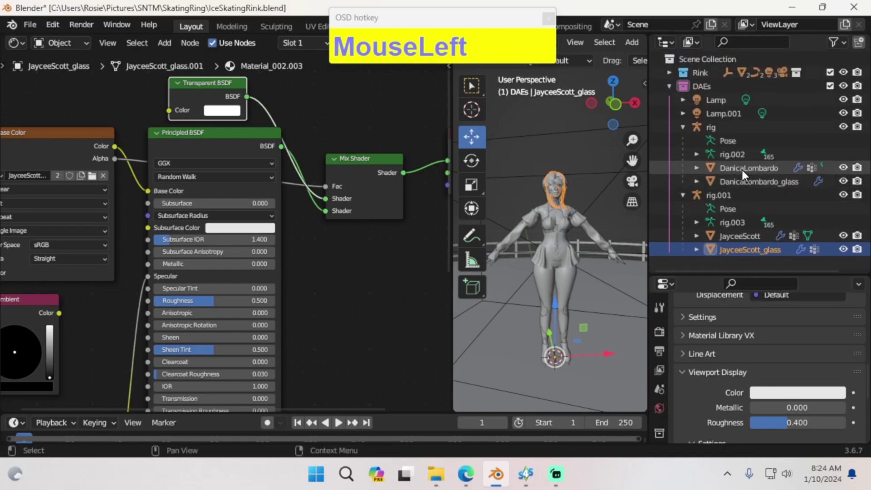
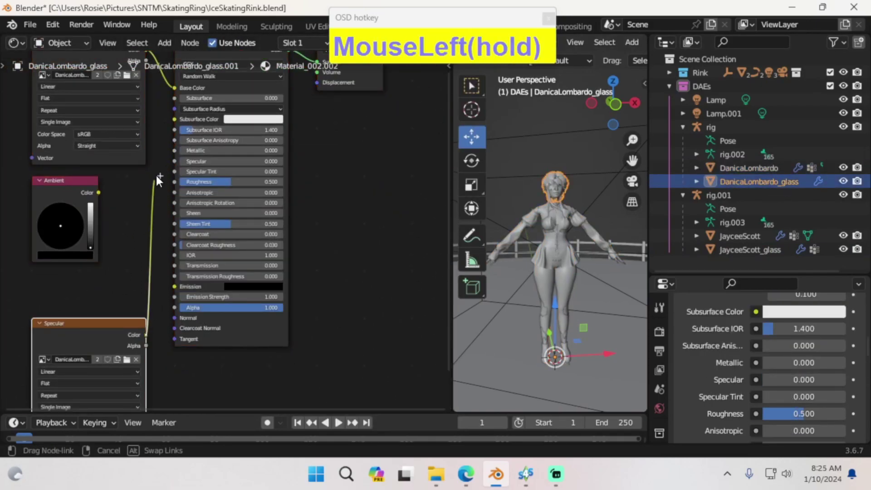
{"action": "key", "text": "shift+a"}
{"action": "left_click", "coordinate": [393, 119]}
{"action": "key", "text": "shift+a"}
{"action": "left_click", "coordinate": [431, 217]}
Adjust the editor areas and scroll the material settings into view.
{"action": "scroll", "scroll_direction": "down", "scroll_amount": 3}
{"action": "scroll", "scroll_direction": "up", "scroll_amount": 3}
{"action": "left_click", "coordinate": [794, 343]}
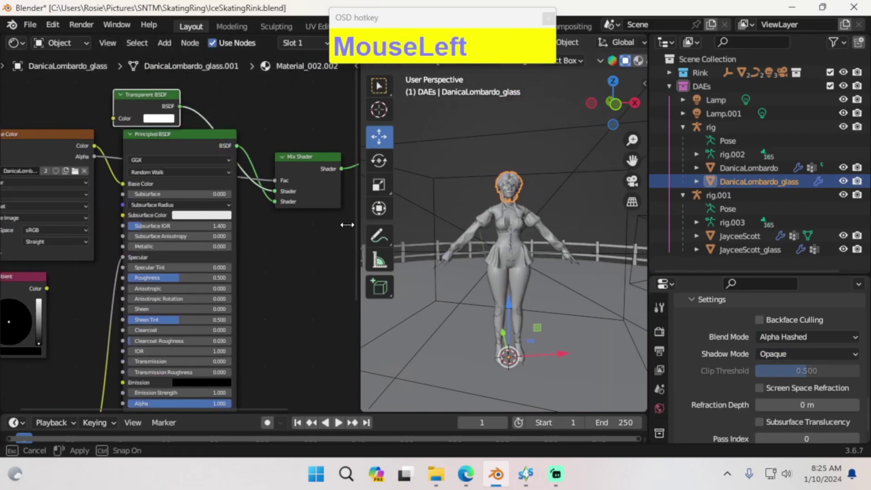
{"action": "scroll", "scroll_direction": "up", "scroll_amount": 3}
Pan the node view before switching it to the Nonlinear Animation editor.
{"action": "middle_click", "coordinate": [454, 199]}
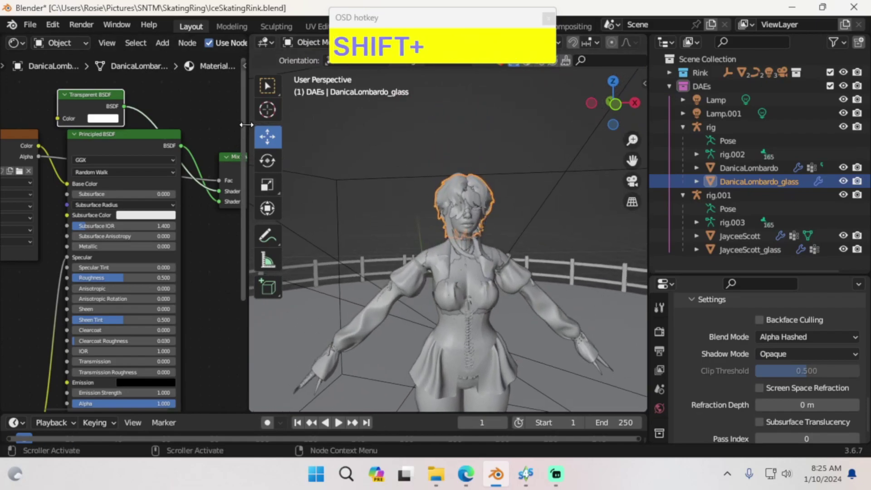
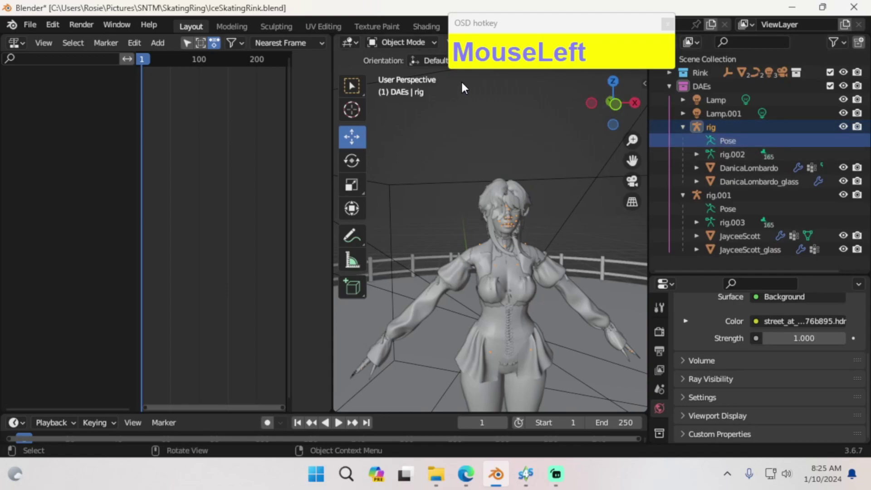
In Pose Mode key Location, Rotation & Scale on all bones of the DanicaLombardo rig, creating rigAction.
{"action": "left_click", "coordinate": [411, 91]}
{"action": "middle_click", "coordinate": [567, 252]}
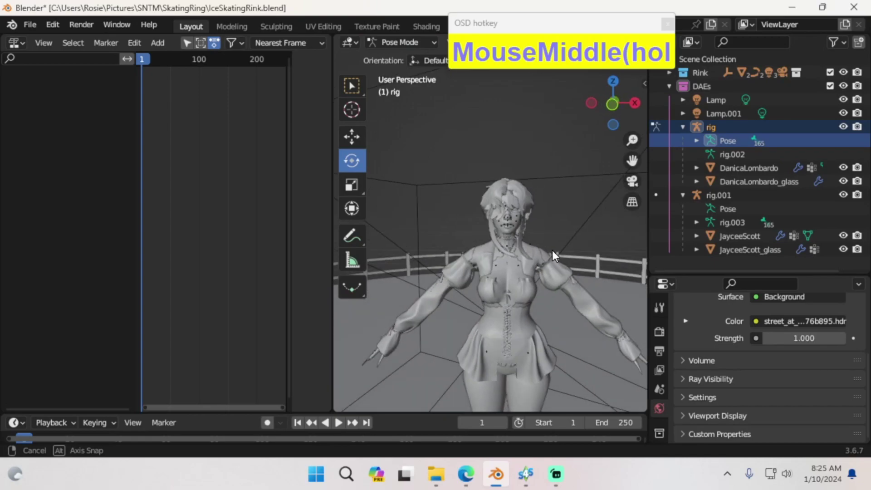
{"action": "key", "text": "a"}
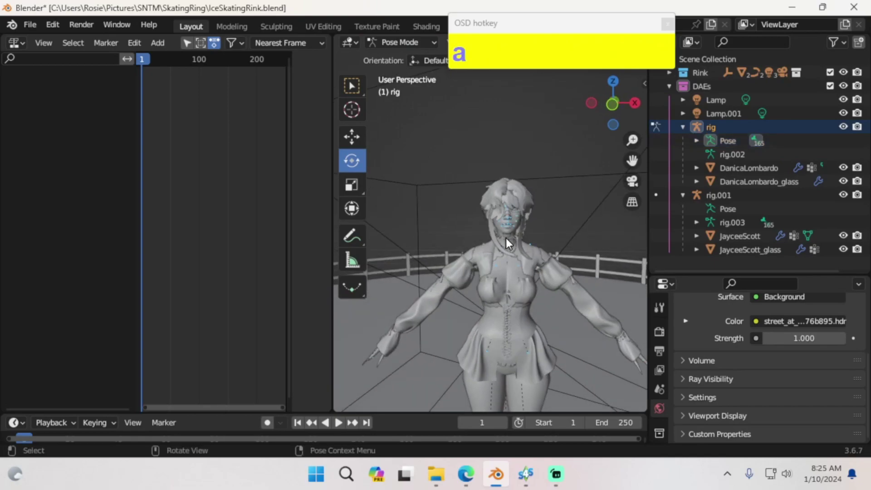
{"action": "key", "text": "i"}
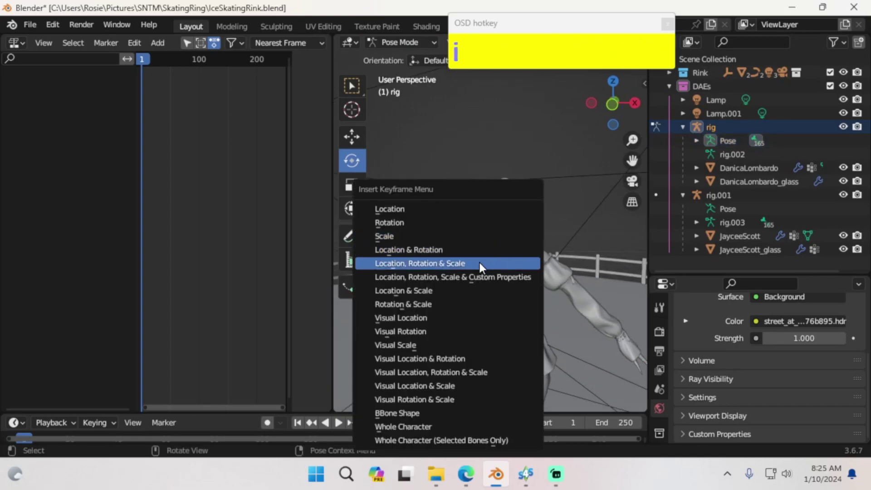
{"action": "left_click", "coordinate": [482, 267]}
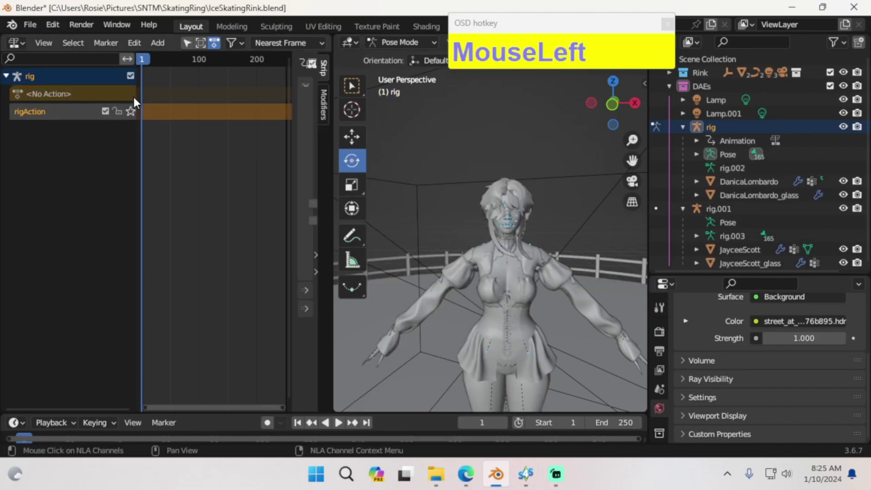
{"action": "right_click", "coordinate": [167, 115]}
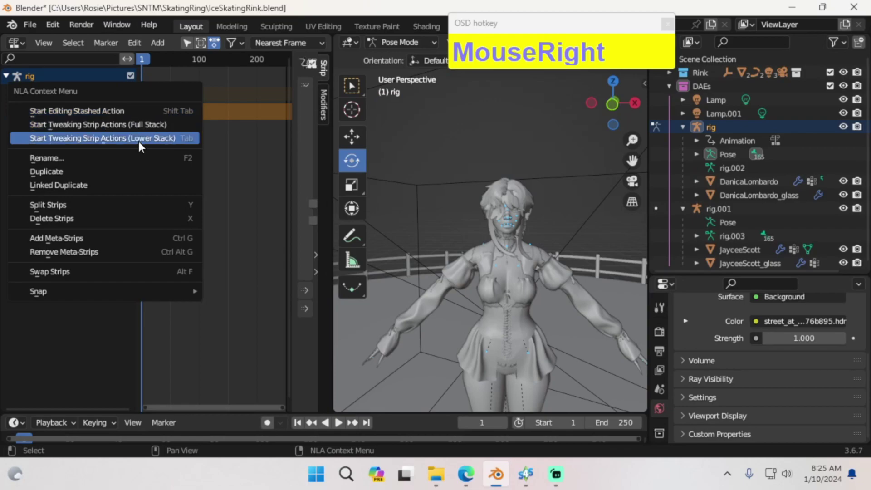
Switch to Sims 4 Studio and open the Mercuryfoam_IceDance_Animation package.
{"action": "left_click", "coordinate": [106, 219]}
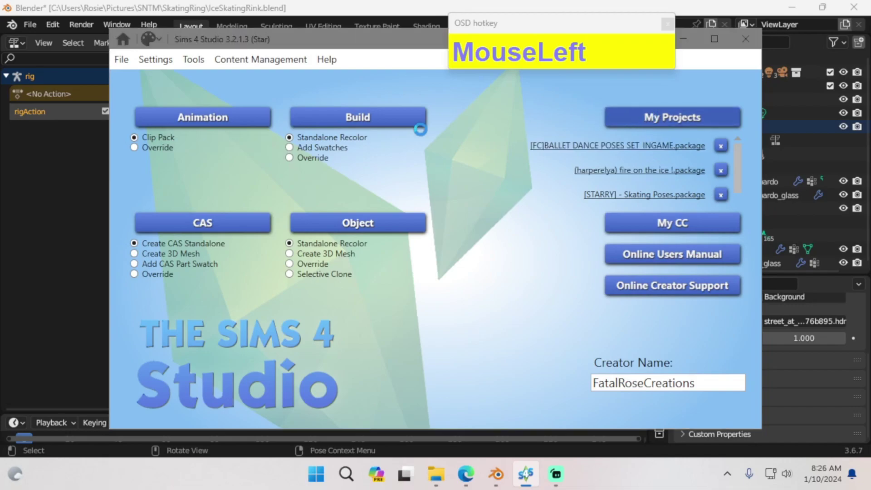
{"action": "left_click", "coordinate": [541, 164]}
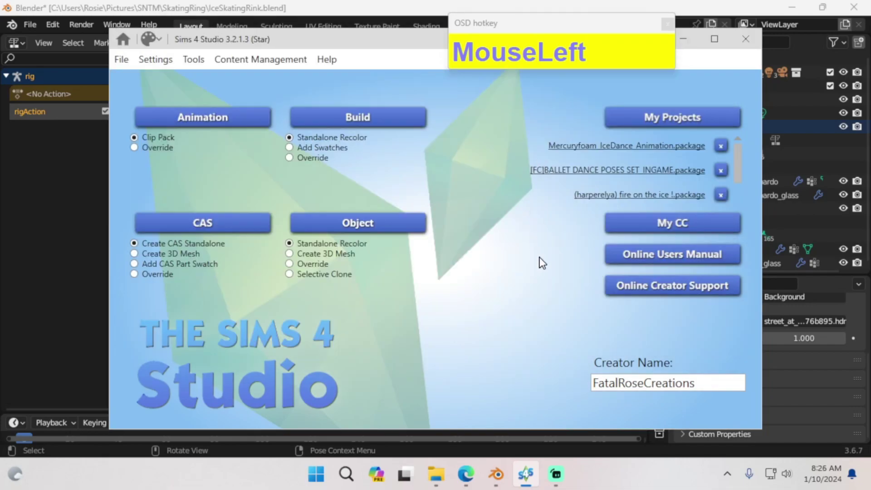
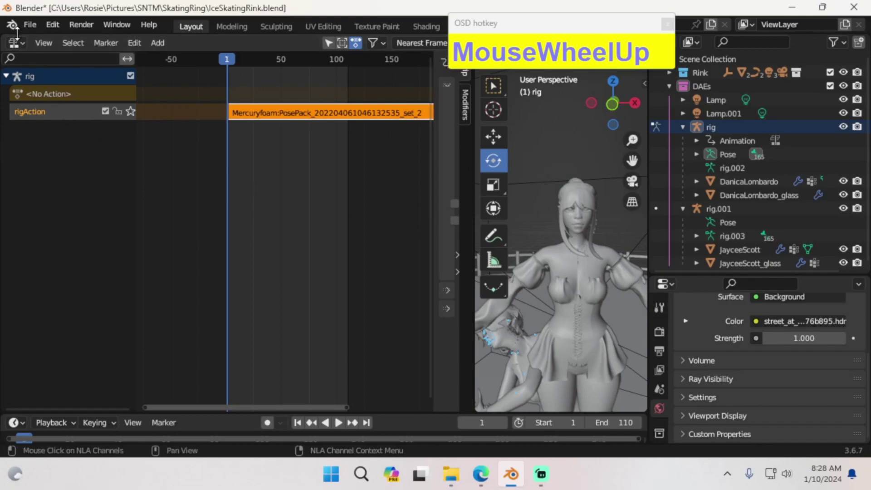
Enlarge the 3D view and keyframe all bones of rig.001 in Pose Mode.
{"action": "left_click_drag", "start_coordinate": [581, 28], "coordinate": [751, 227]}
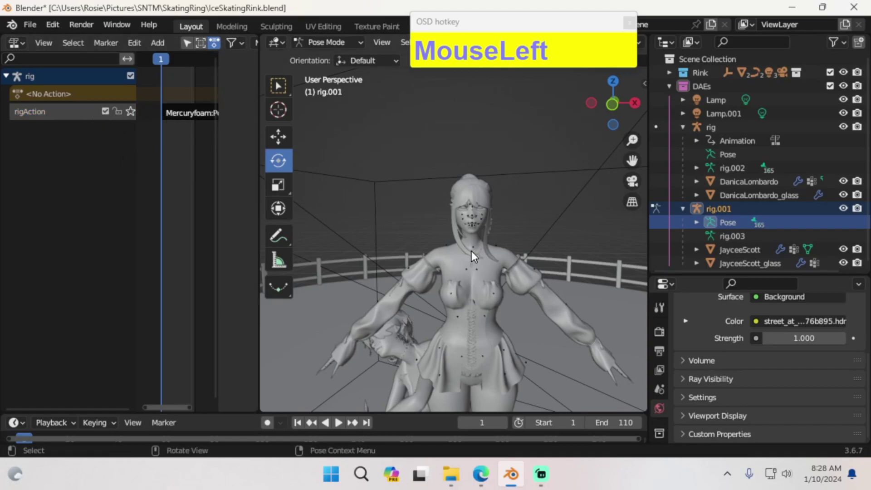
{"action": "key", "text": "a"}
{"action": "type", "text": "ai"}
{"action": "left_click_drag", "start_coordinate": [475, 258], "coordinate": [183, 169]}
Add the Mercuryfoam PosePack set_3 strip to the second rig's NLA track, posing both skaters.
{"action": "right_click", "coordinate": [183, 169]}
{"action": "left_click_drag", "start_coordinate": [184, 169], "coordinate": [408, 308]}
{"action": "scroll", "scroll_direction": "down", "scroll_amount": 3}
{"action": "middle_click", "coordinate": [432, 314]}
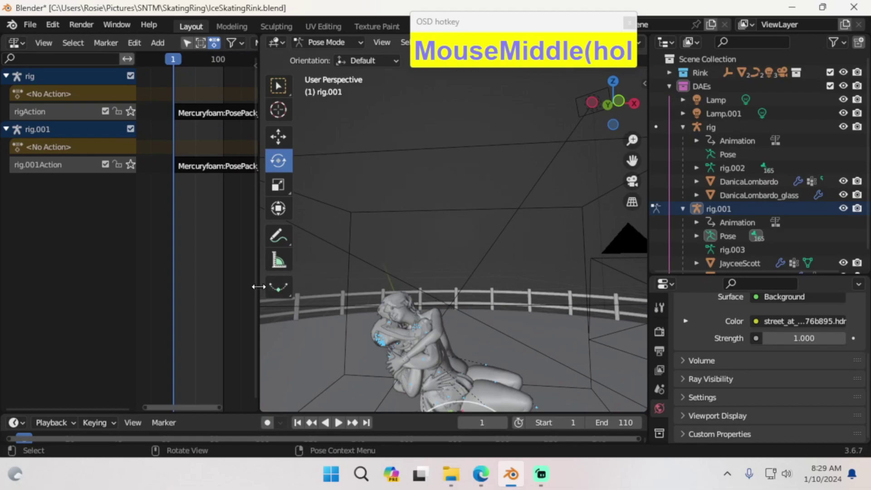
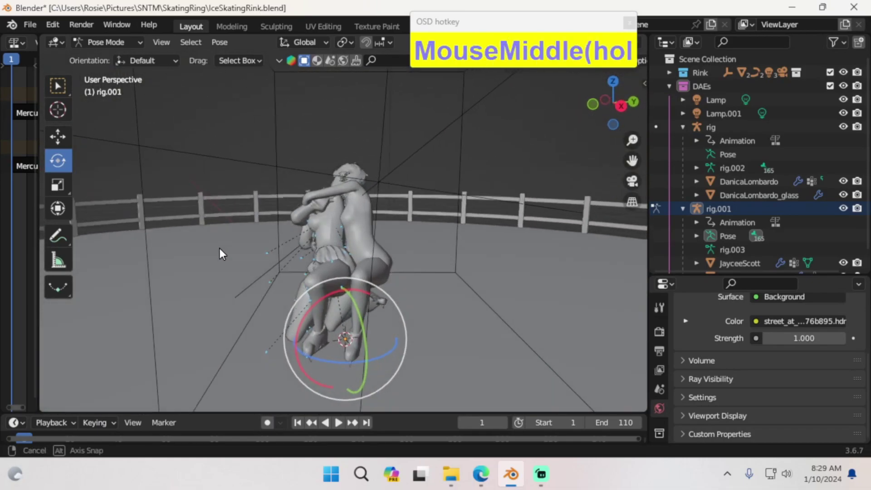
Enlarge the Timeline, set the scene End frame to 1100 and start playback of the ice dance.
{"action": "left_click", "coordinate": [99, 45]}
{"action": "middle_click", "coordinate": [415, 250]}
{"action": "left_click_drag", "start_coordinate": [405, 407], "coordinate": [387, 414]}
{"action": "scroll", "scroll_direction": "down", "scroll_amount": 3}
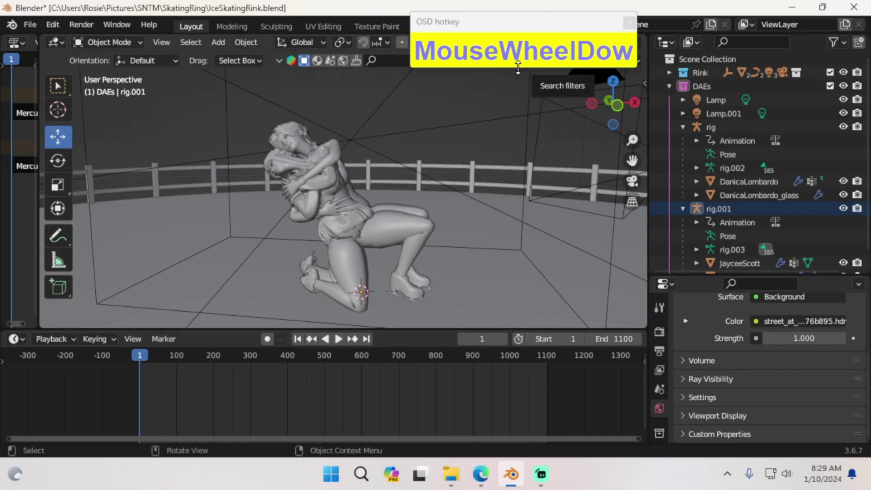
{"action": "left_click", "coordinate": [518, 63]}
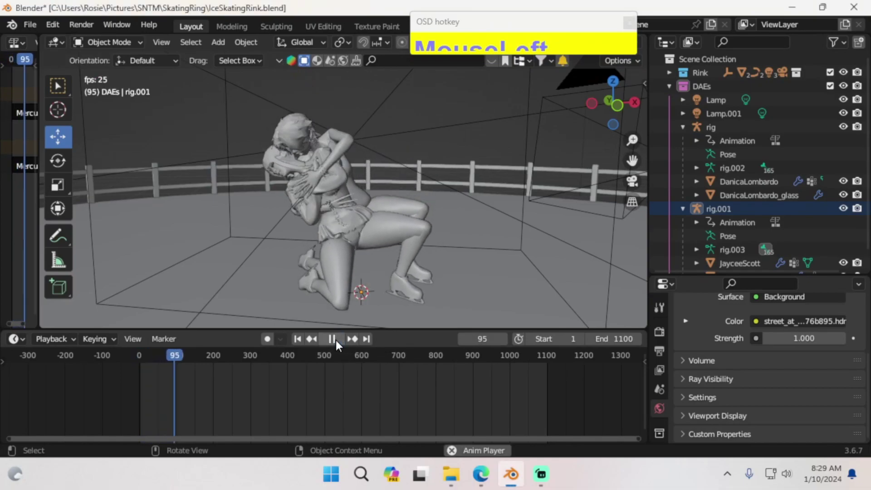
Orbit out around the skaters during playback to see them dancing across the whole rink.
{"action": "scroll", "scroll_direction": "down", "scroll_amount": 3}
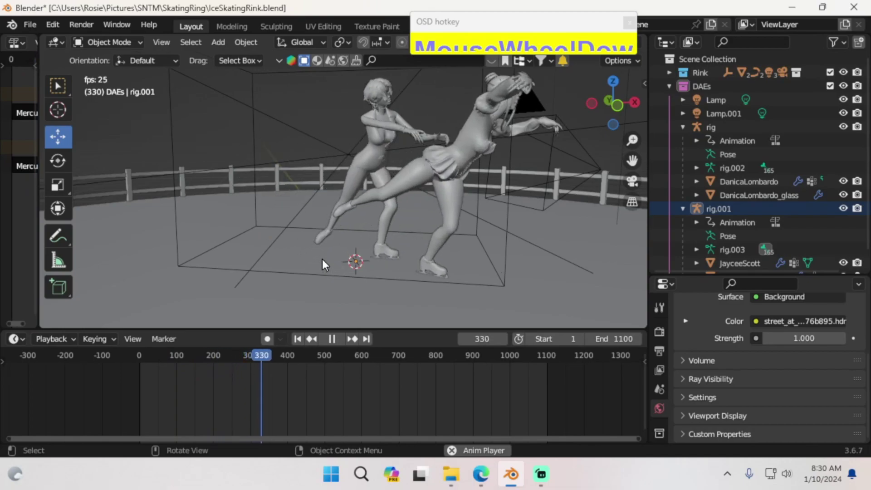
{"action": "left_click_drag", "start_coordinate": [325, 255], "coordinate": [309, 238]}
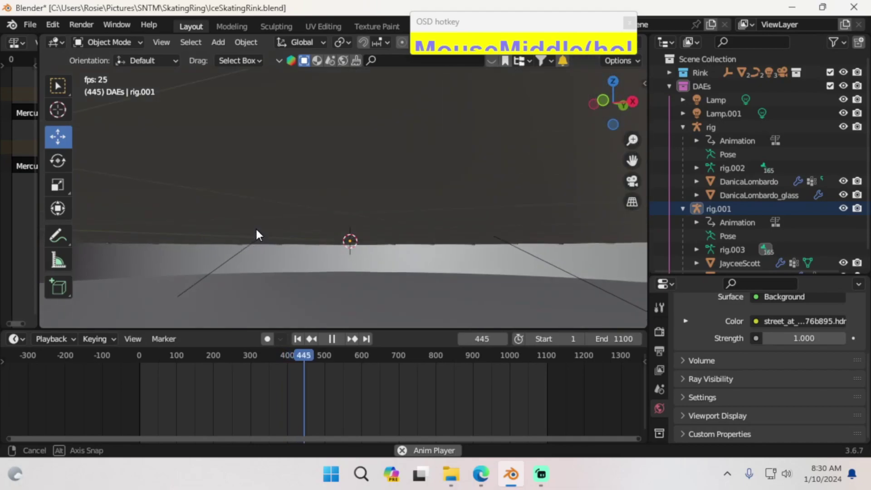
{"action": "middle_click", "coordinate": [259, 239]}
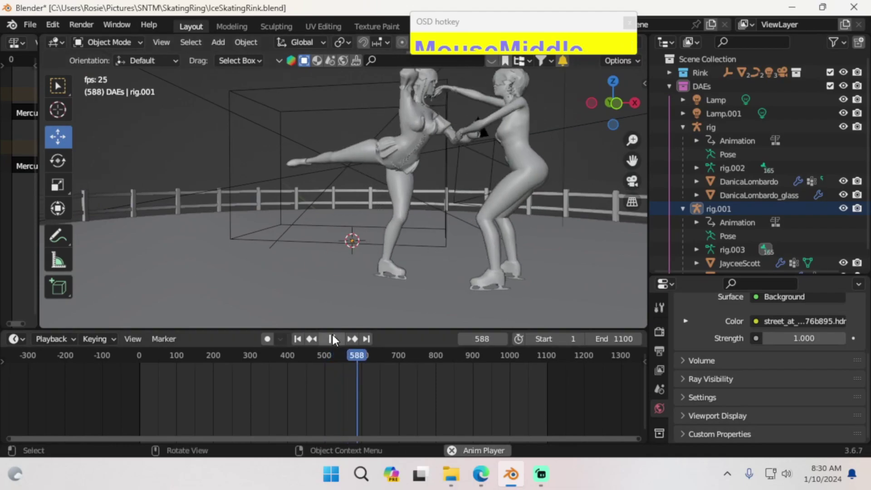
{"action": "scroll", "scroll_direction": "down", "scroll_amount": 3}
{"action": "middle_click", "coordinate": [327, 247]}
{"action": "left_click_drag", "start_coordinate": [313, 245], "coordinate": [400, 263]}
{"action": "scroll", "scroll_direction": "down", "scroll_amount": 3}
{"action": "middle_click", "coordinate": [400, 264]}
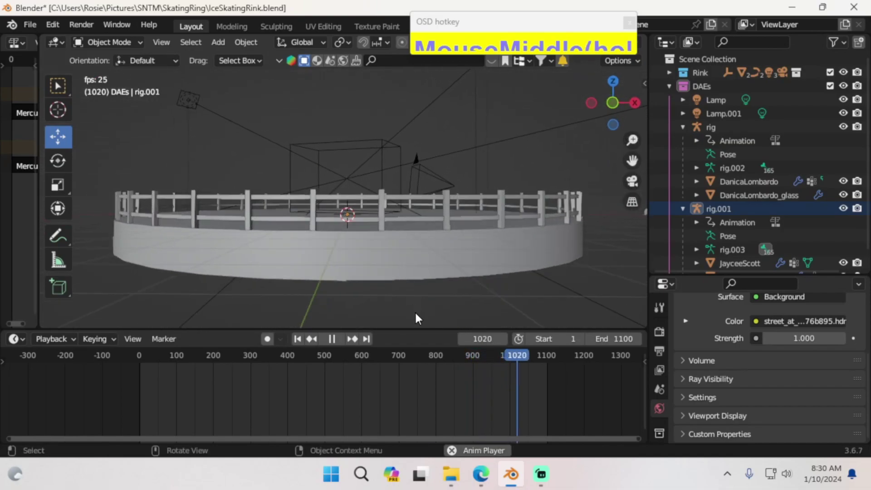
Stop playback and orbit around the rink, undoing the last change.
{"action": "left_click", "coordinate": [342, 338]}
{"action": "scroll", "scroll_direction": "down", "scroll_amount": 3}
{"action": "middle_click", "coordinate": [418, 271]}
{"action": "scroll", "scroll_direction": "up", "scroll_amount": 3}
{"action": "middle_click", "coordinate": [412, 262]}
{"action": "left_click_drag", "start_coordinate": [403, 277], "coordinate": [348, 180]}
{"action": "key", "text": "ctrl+z"}
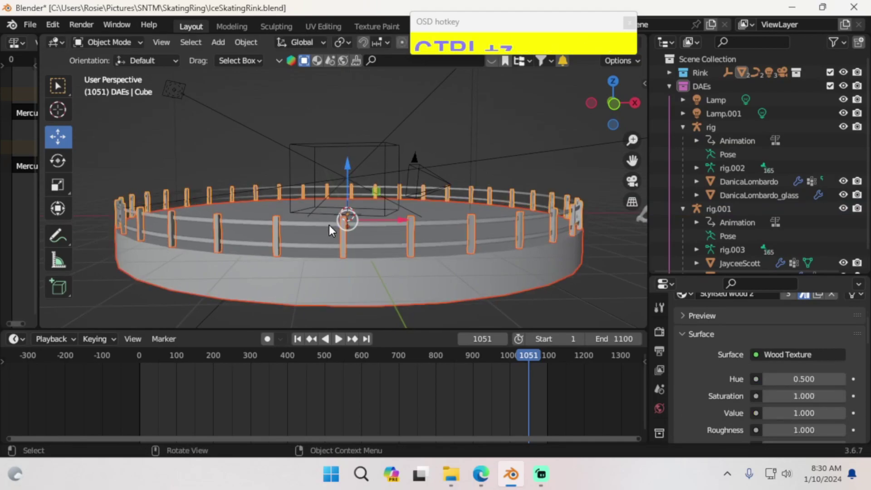
Select the rink Cube base with the NurbsCircle fence and start moving them under the skaters.
{"action": "left_click", "coordinate": [331, 231]}
{"action": "left_click", "coordinate": [327, 250]}
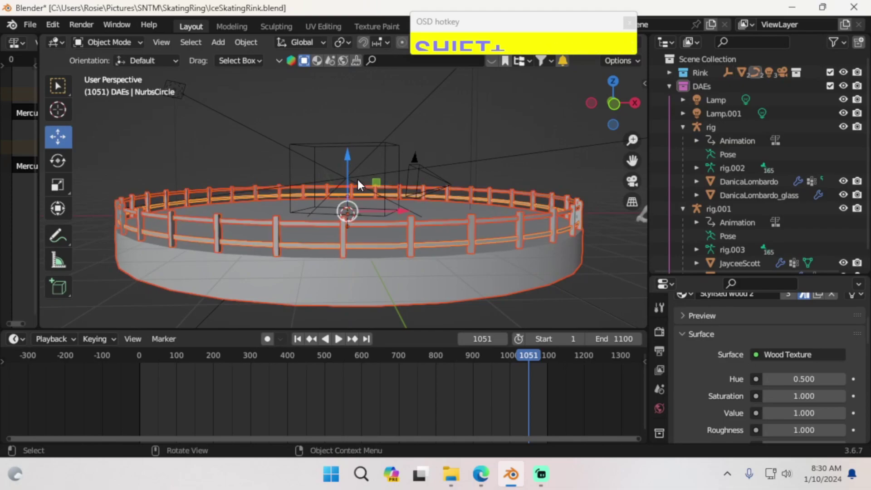
{"action": "left_click", "coordinate": [350, 179]}
{"action": "scroll", "scroll_direction": "down", "scroll_amount": 3}
{"action": "middle_click", "coordinate": [375, 233]}
{"action": "key", "text": "s"}
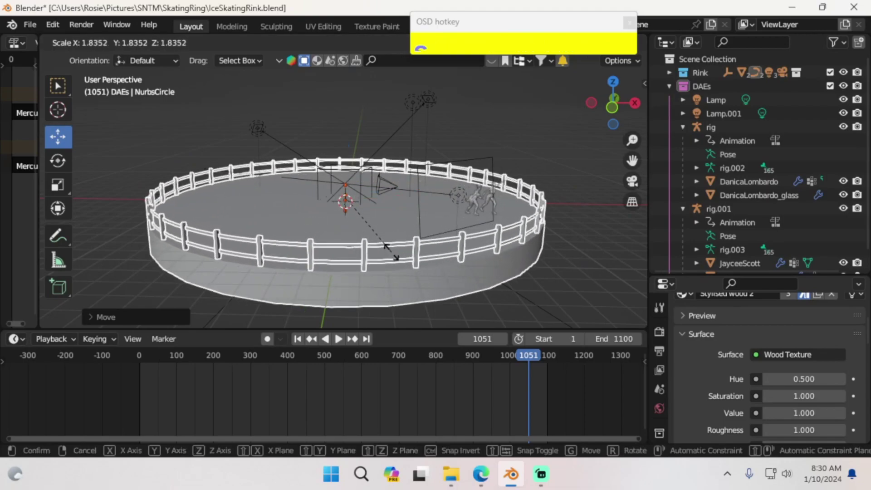
Return to frame 0 and reposition the locked-to-view camera to frame the two embracing skaters with the fence behind.
{"action": "left_click", "coordinate": [401, 261]}
{"action": "middle_click", "coordinate": [461, 259]}
{"action": "scroll", "scroll_direction": "up", "scroll_amount": 3}
{"action": "middle_click", "coordinate": [457, 269]}
{"action": "left_click_drag", "start_coordinate": [340, 347], "coordinate": [241, 27]}
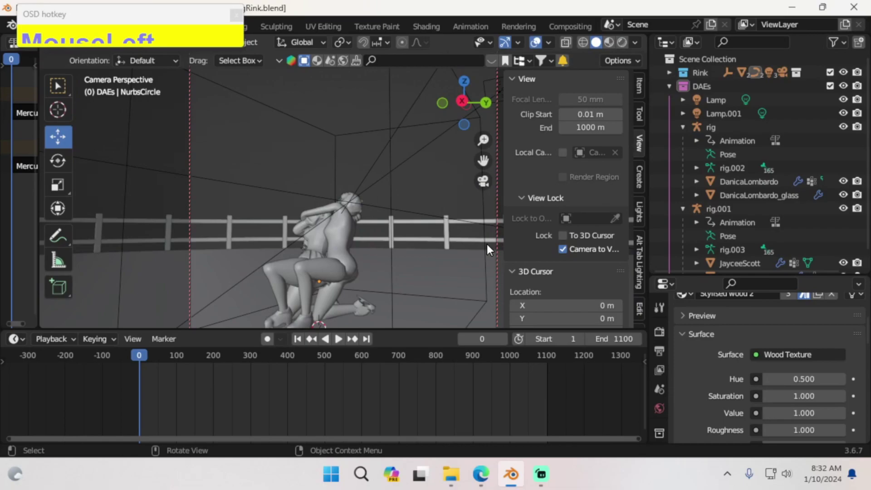
{"action": "middle_click", "coordinate": [402, 242]}
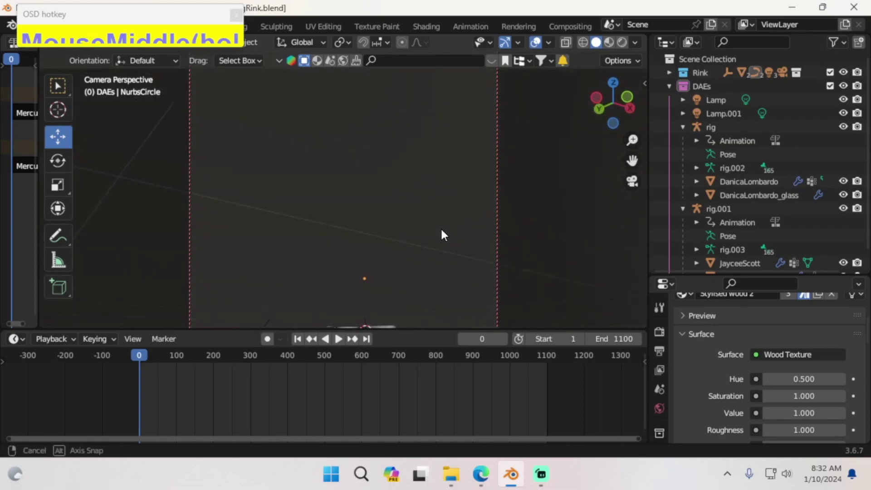
{"action": "scroll", "scroll_direction": "down", "scroll_amount": 3}
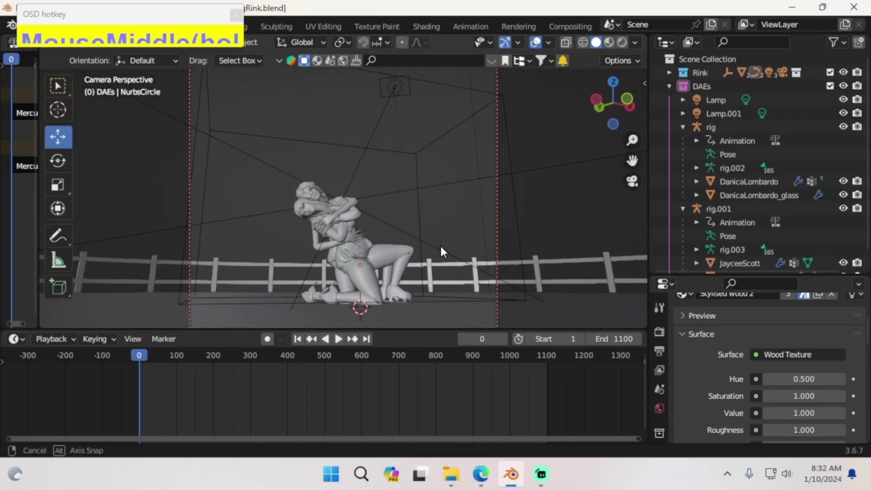